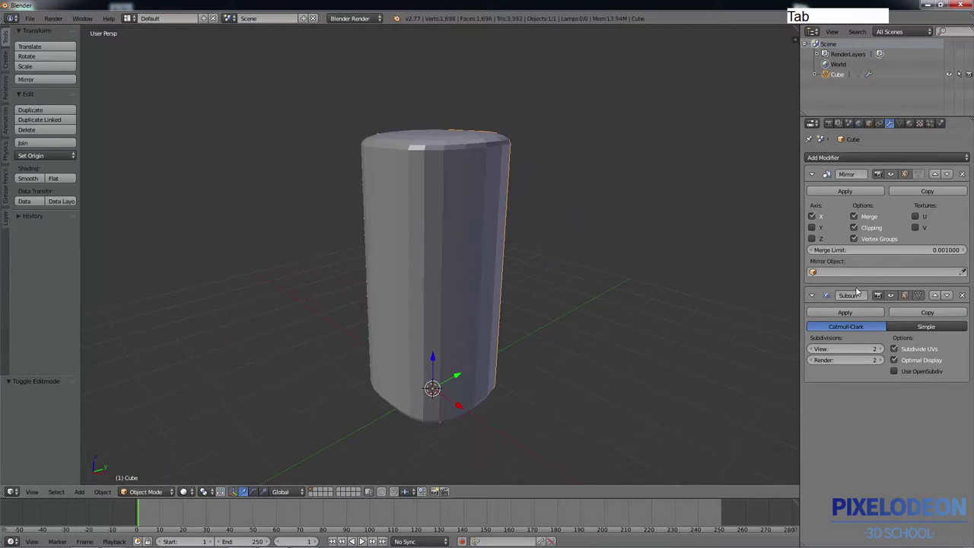
Hide the Subsurf modifier's viewport display to reveal the blocky base mesh
{"action": "left_click", "coordinate": [893, 294]}
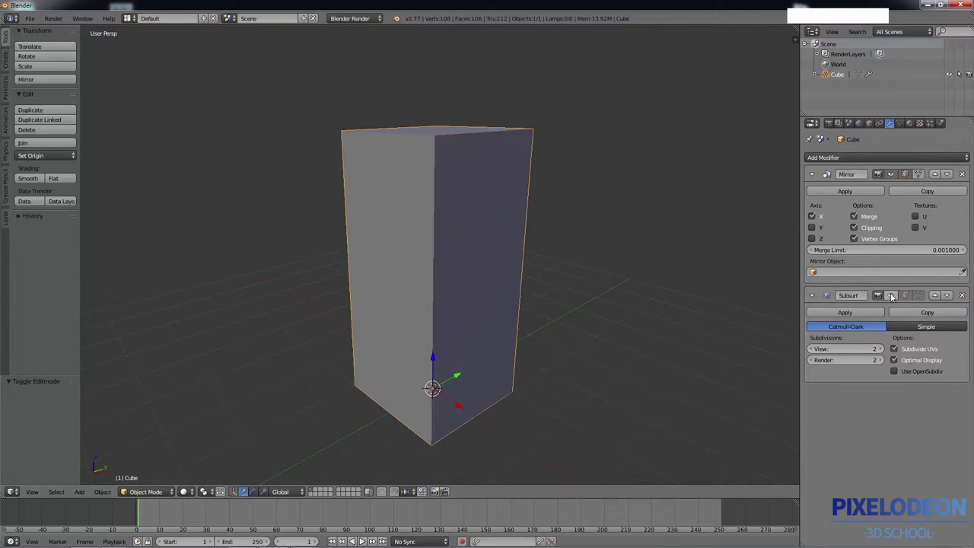
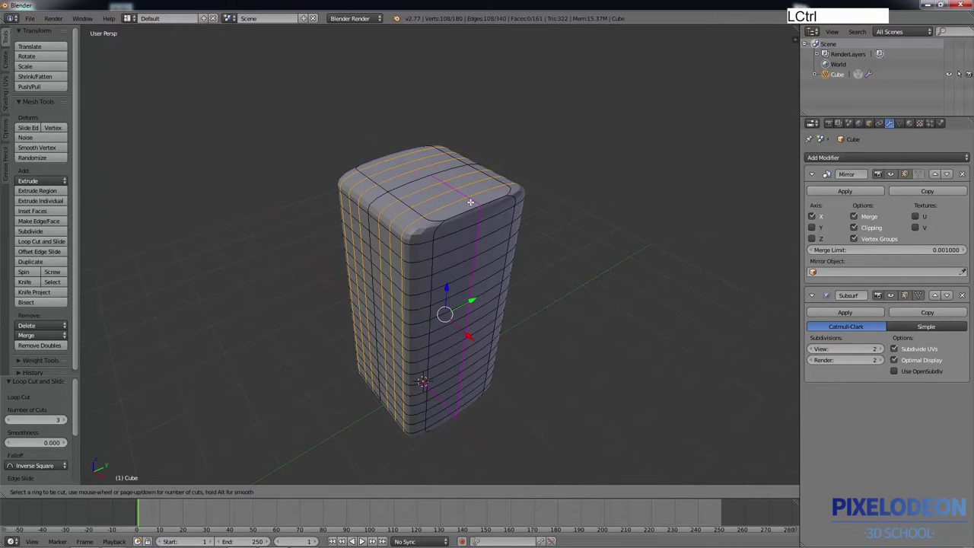
Add and confirm new edge loops across the column mesh
{"action": "key", "text": "ctrl+KP_Add"}
{"action": "key", "text": "KP_Enter"}
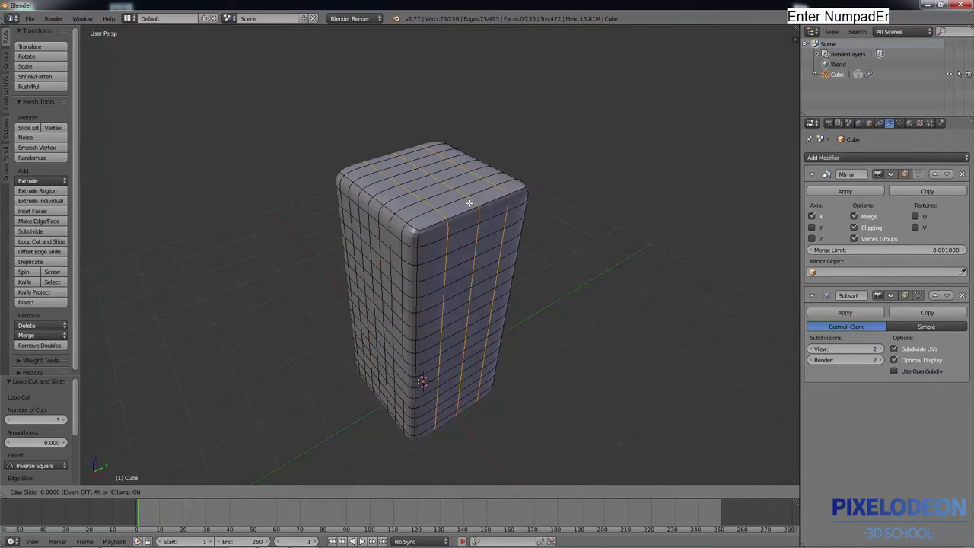
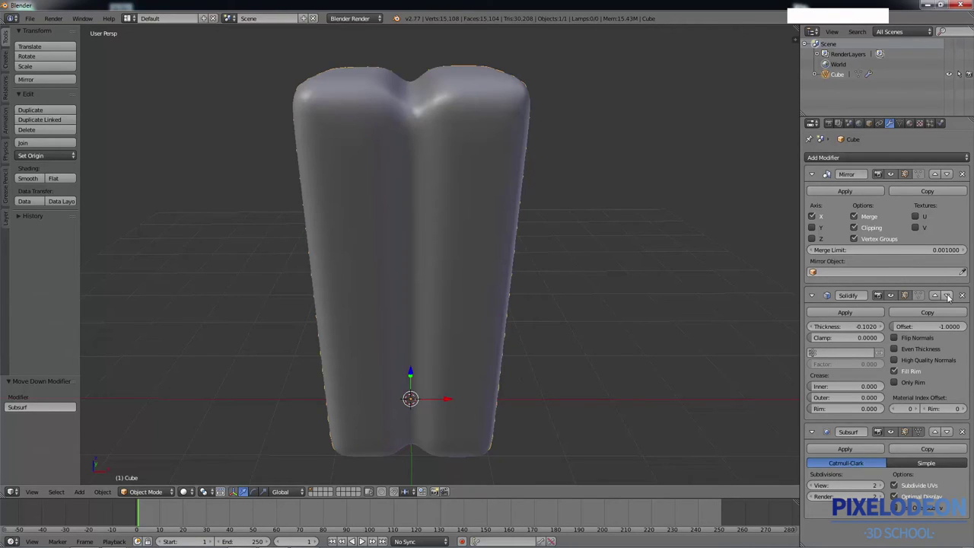
Reorder Solidify around Subsurf in the stack and thicken the Solidify shell
{"action": "left_click", "coordinate": [949, 297]}
{"action": "left_click", "coordinate": [949, 297]}
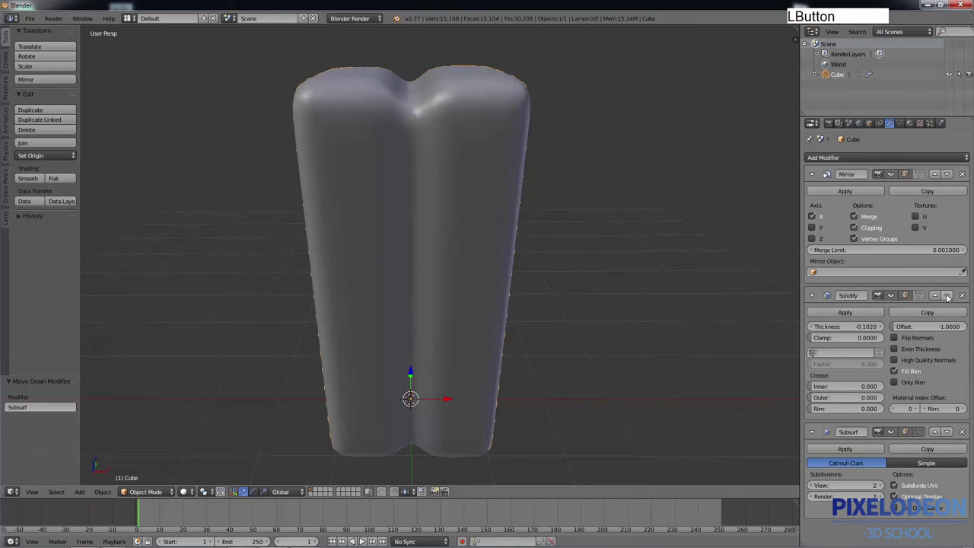
{"action": "left_click", "coordinate": [951, 294]}
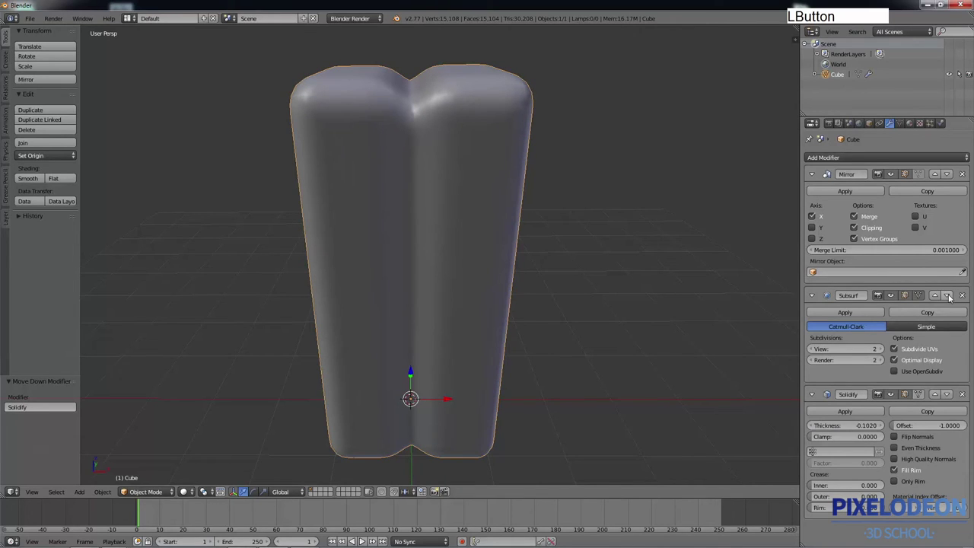
{"action": "left_click", "coordinate": [952, 297]}
{"action": "left_click", "coordinate": [950, 297]}
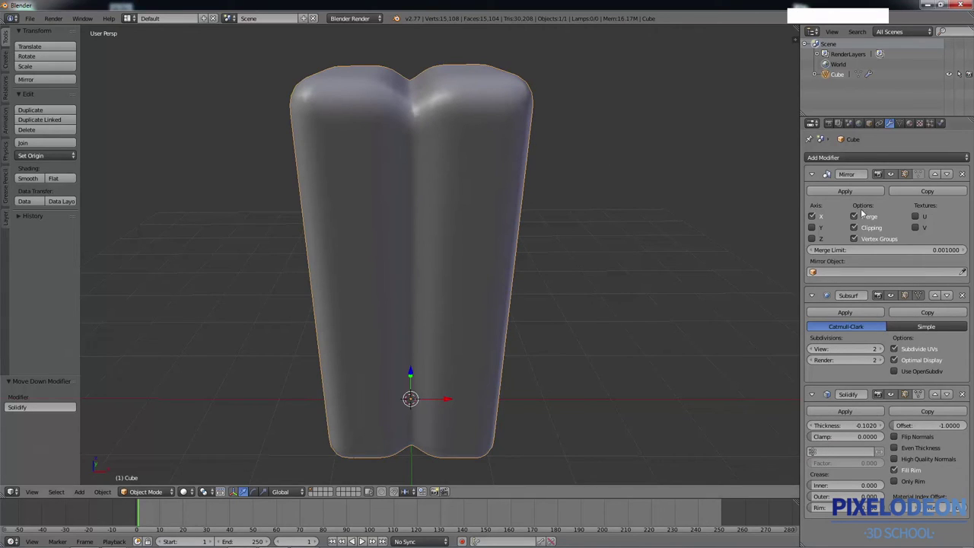
{"action": "left_click", "coordinate": [946, 297]}
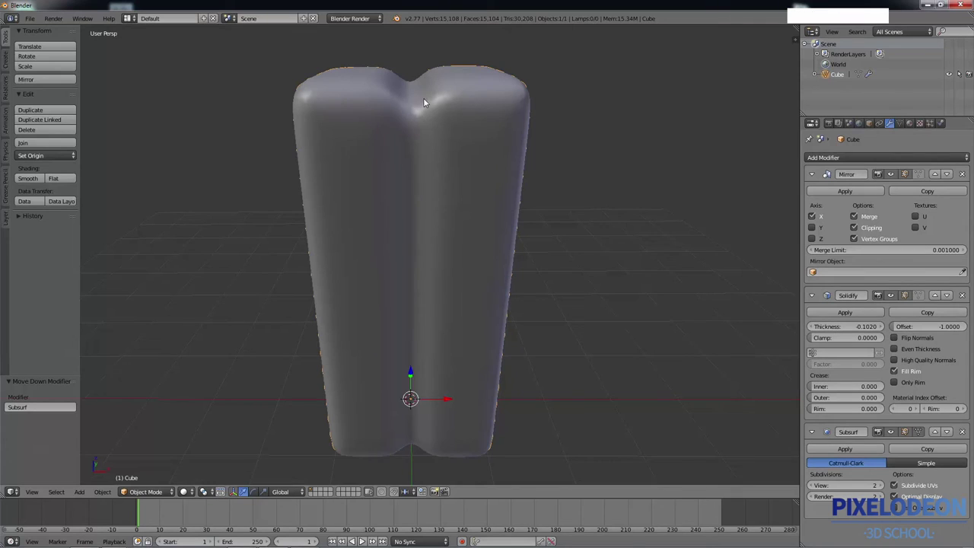
{"action": "left_click", "coordinate": [876, 326]}
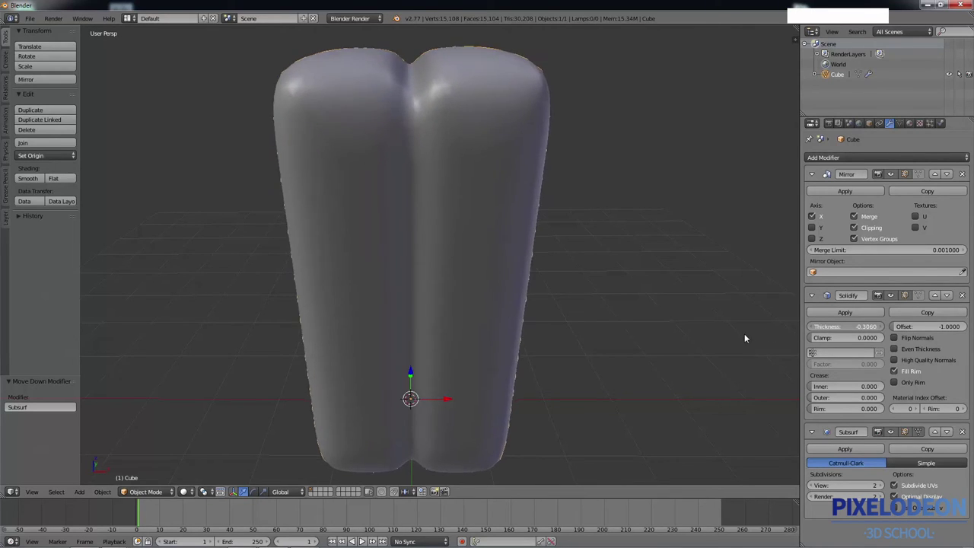
Leave Solidify below Subsurf with its thickness reduced to -0.0840
{"action": "left_click", "coordinate": [950, 294]}
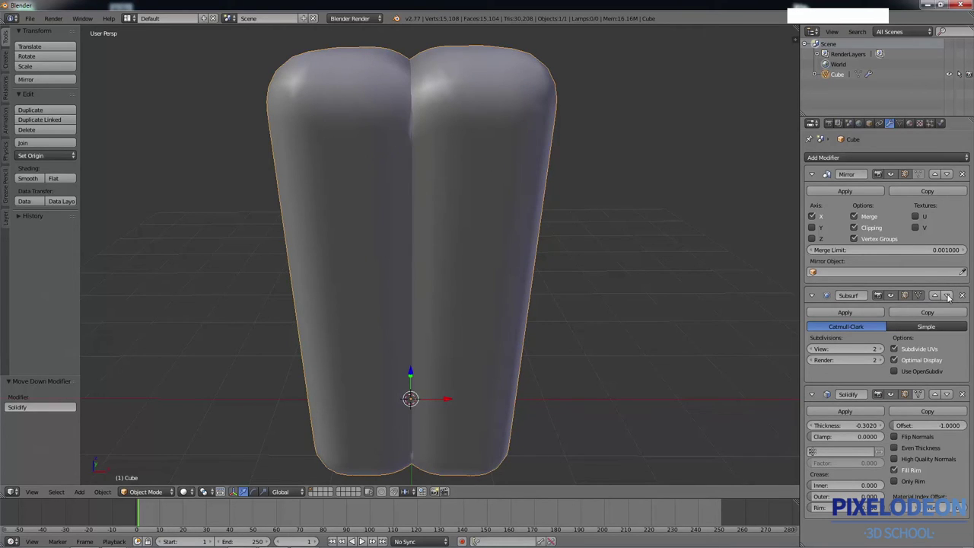
{"action": "left_click", "coordinate": [951, 294]}
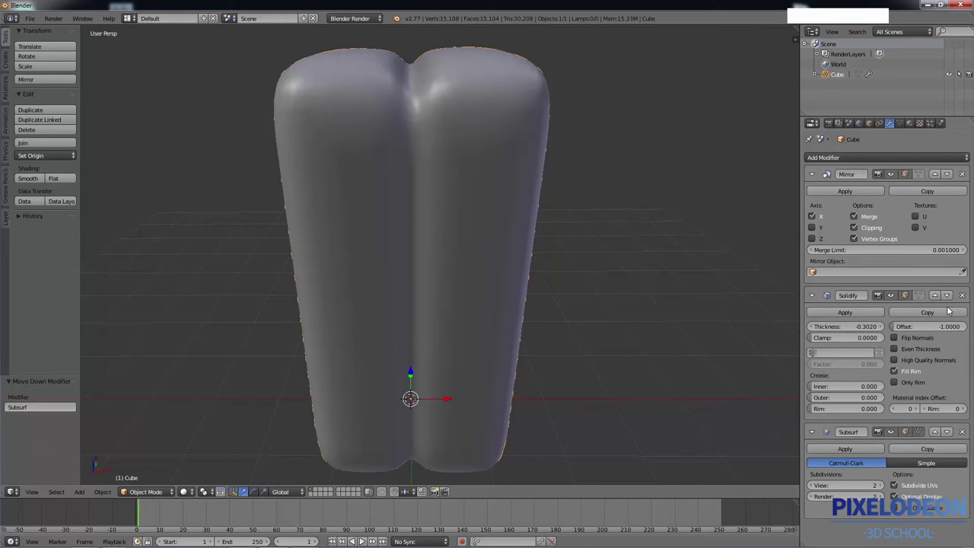
{"action": "left_click", "coordinate": [947, 300]}
{"action": "left_click", "coordinate": [864, 427]}
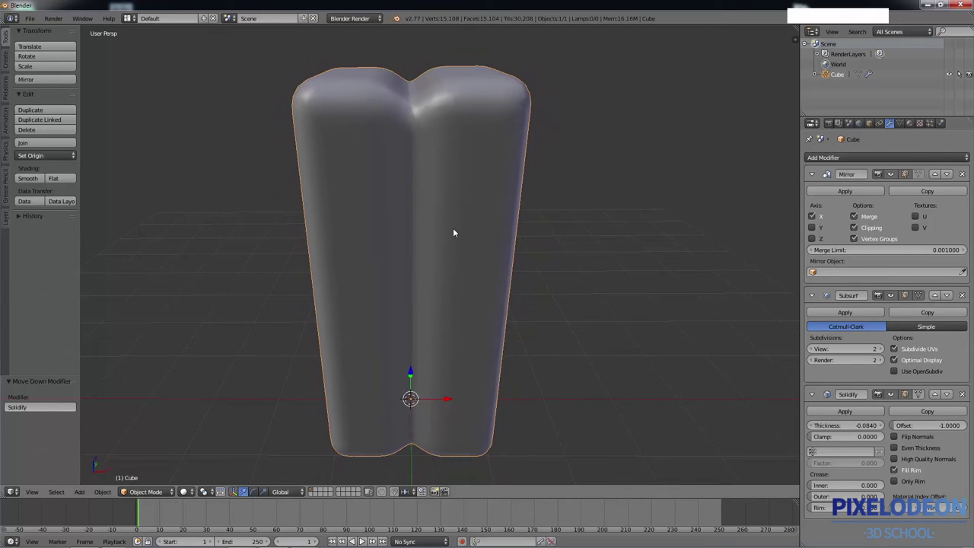
{"action": "left_click", "coordinate": [900, 160]}
Remove the Solidify modifier and bring up the Add Modifier list
{"action": "left_click", "coordinate": [963, 379]}
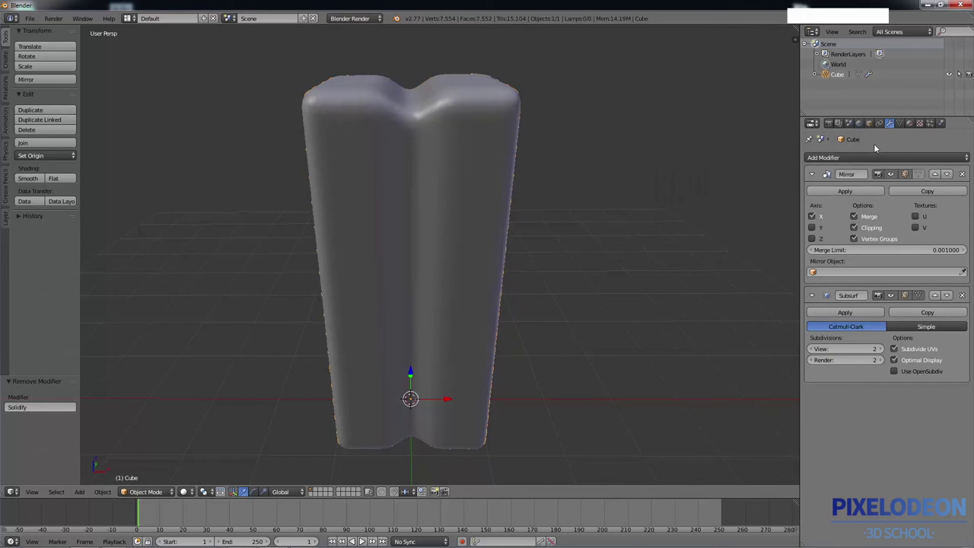
{"action": "left_click", "coordinate": [876, 155]}
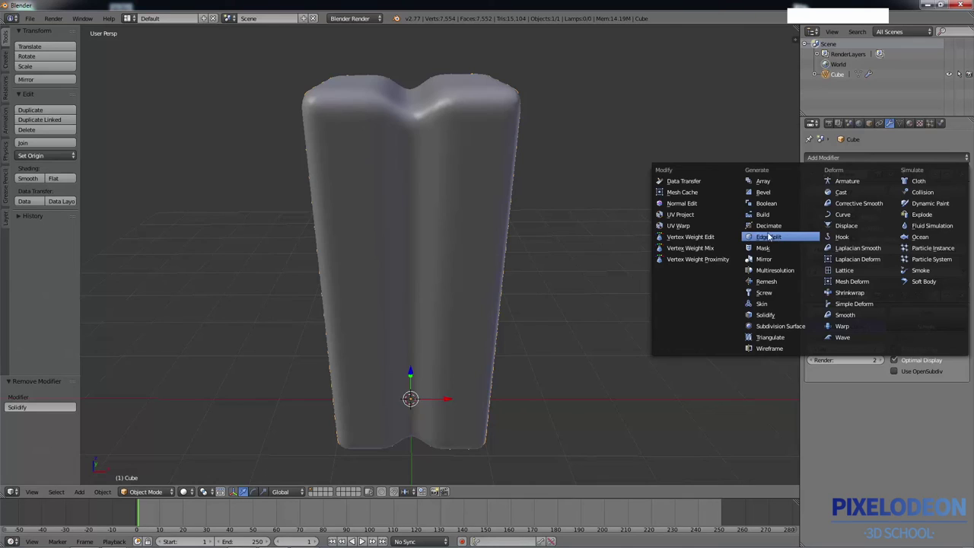
Add a Decimate modifier to the column and lower its ratio to 0.2052, checking in wireframe
{"action": "left_click", "coordinate": [773, 228]}
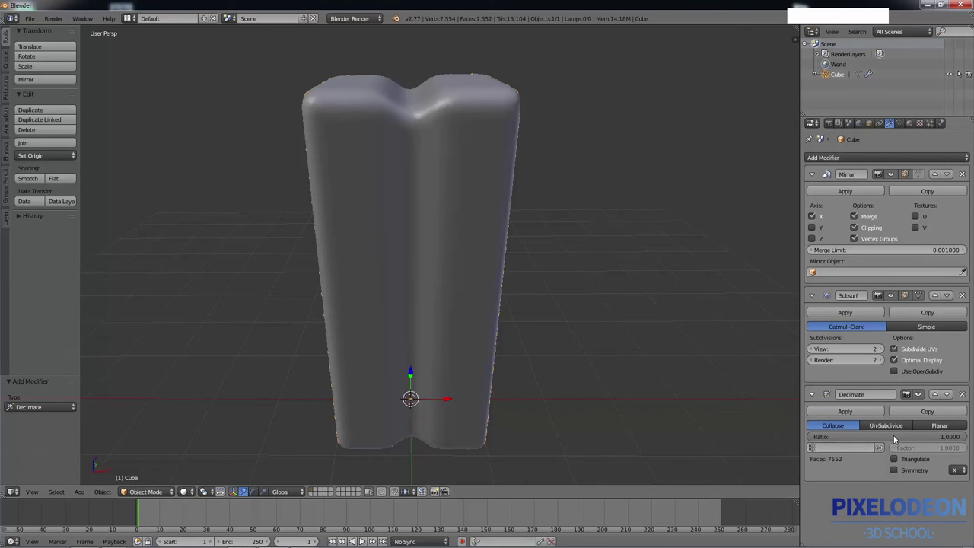
{"action": "left_click", "coordinate": [895, 440]}
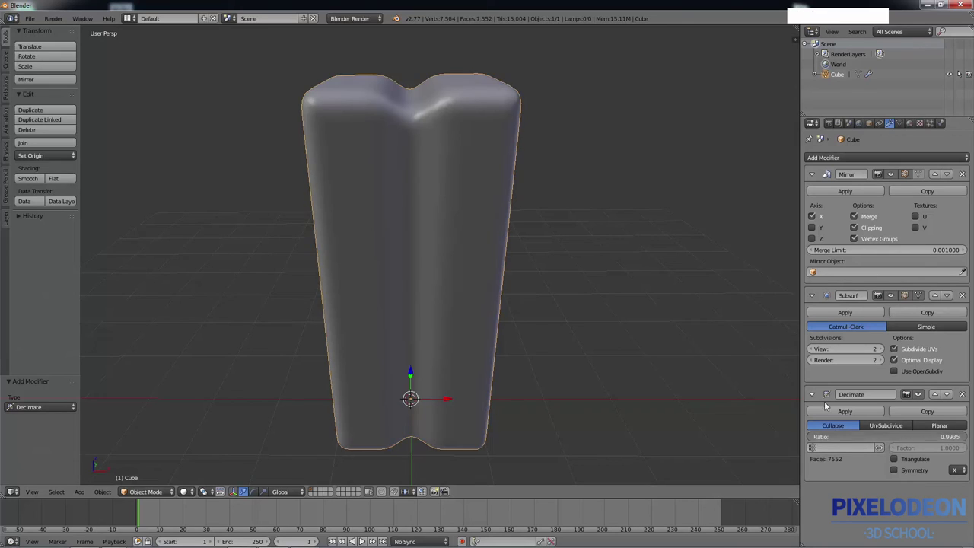
{"action": "key", "text": "z"}
{"action": "left_click", "coordinate": [950, 437]}
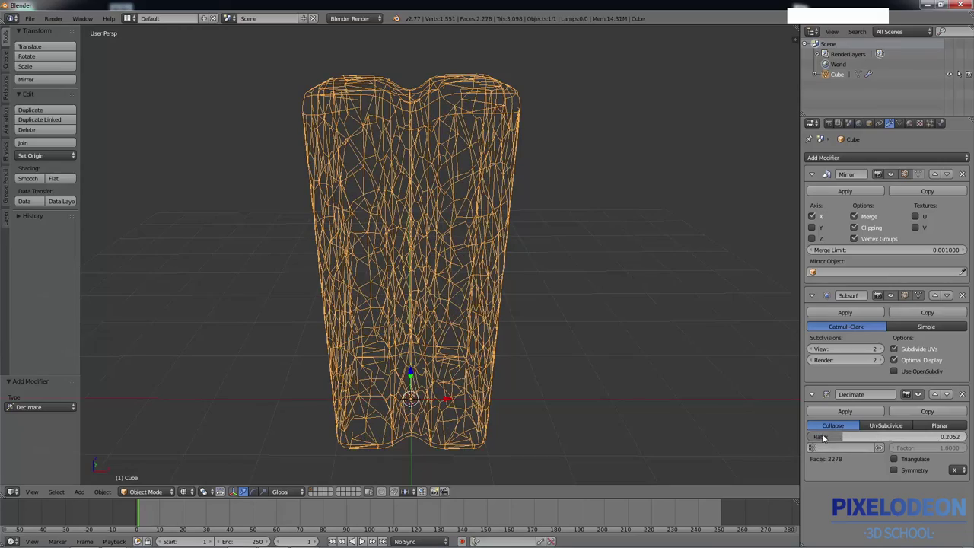
{"action": "middle_click", "coordinate": [529, 246]}
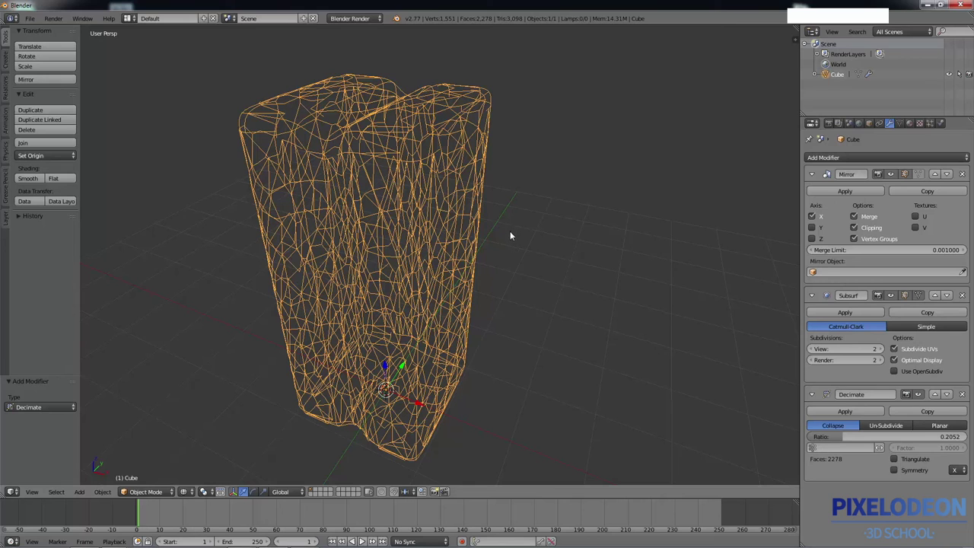
{"action": "middle_click", "coordinate": [513, 231]}
Enable Triangulate on the Decimate modifier, reducing the mesh to 3,098 faces
{"action": "key", "text": "z"}
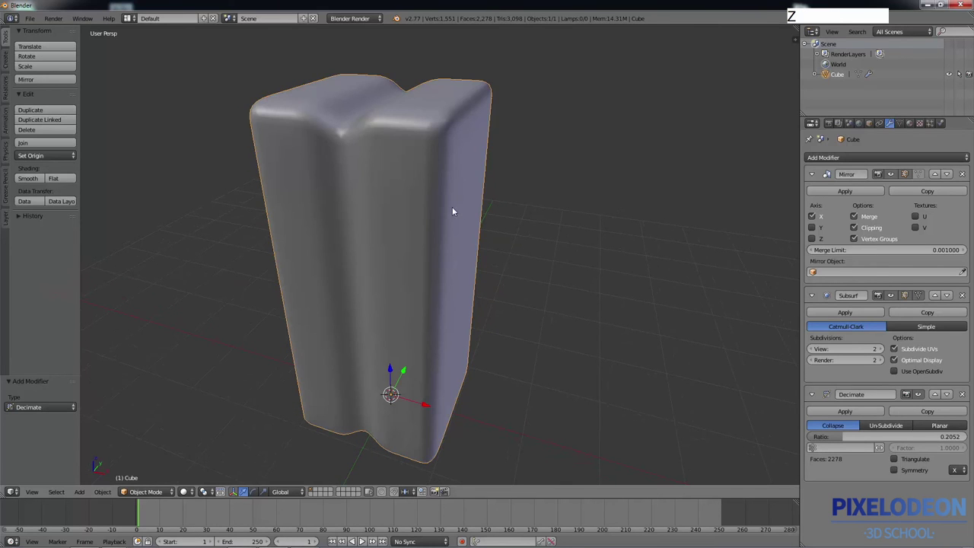
{"action": "key", "text": "z"}
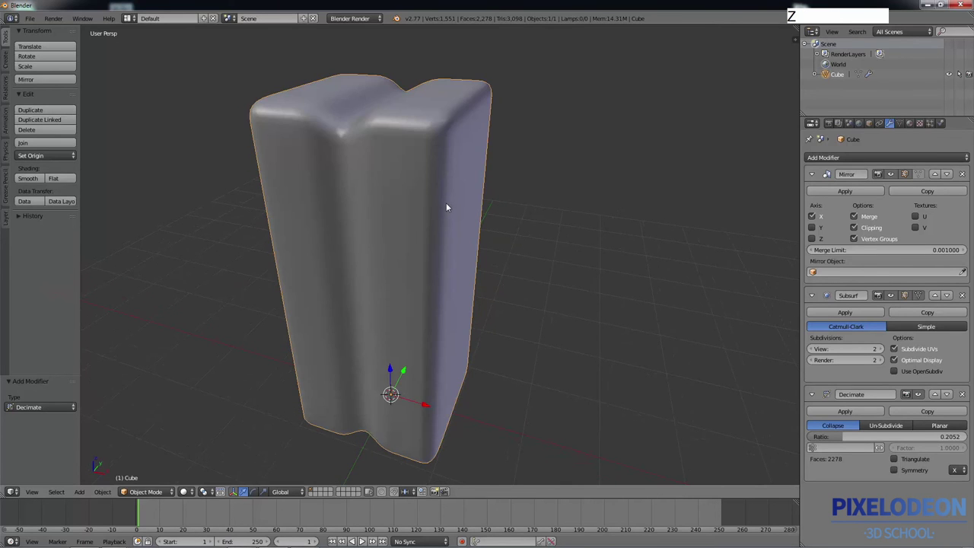
{"action": "key", "text": "Tab"}
{"action": "key", "text": "z"}
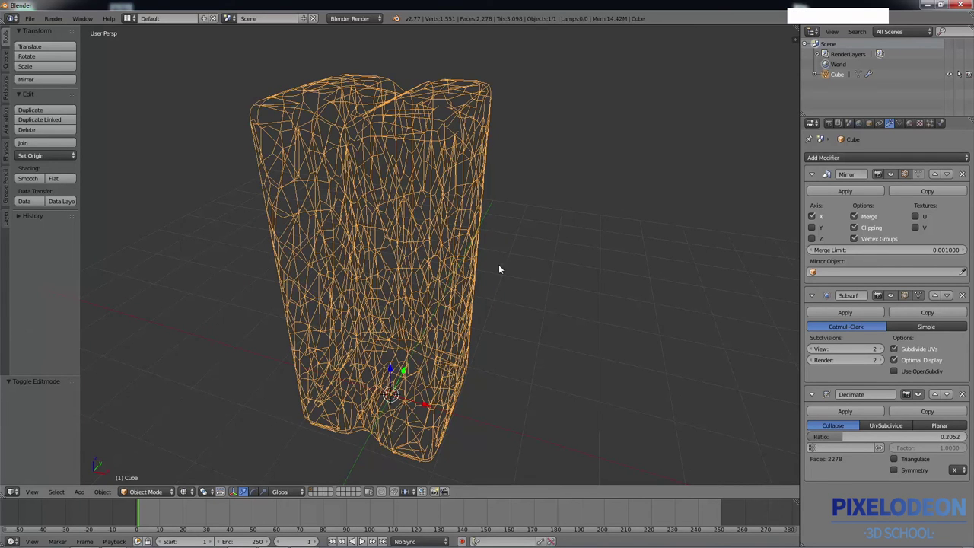
{"action": "left_click", "coordinate": [892, 458]}
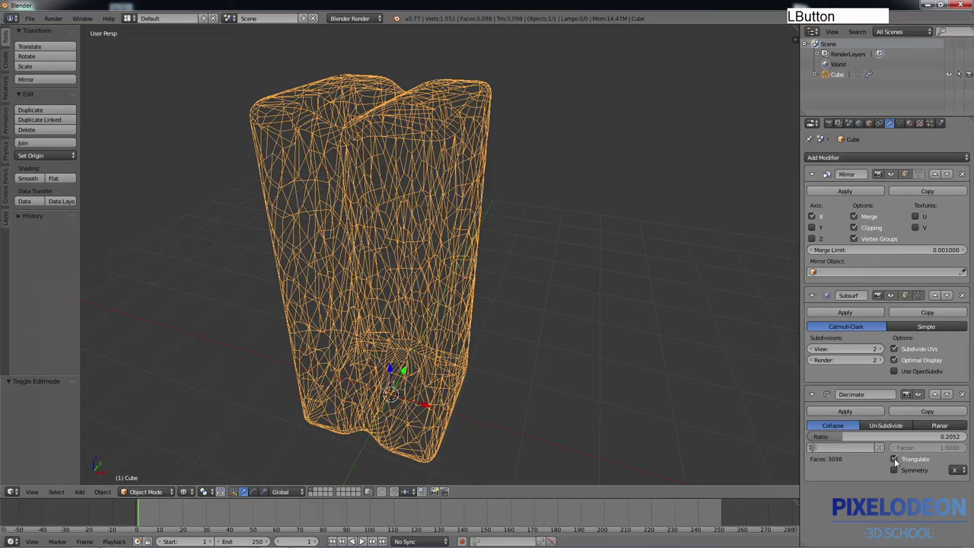
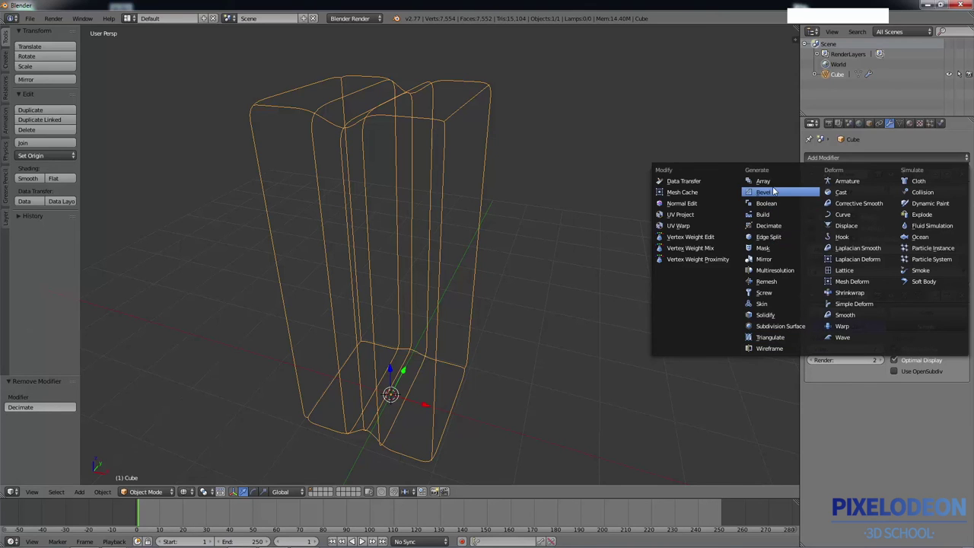
Add an Array modifier with count 5, repeating the column into a row of five
{"action": "left_click", "coordinate": [768, 181]}
{"action": "middle_click", "coordinate": [493, 274]}
{"action": "key", "text": "z"}
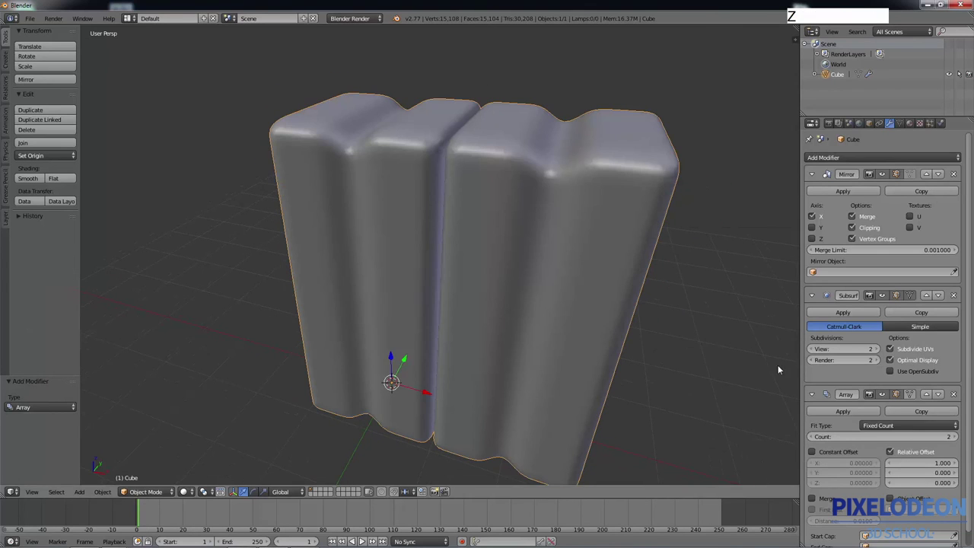
{"action": "middle_click", "coordinate": [563, 361]}
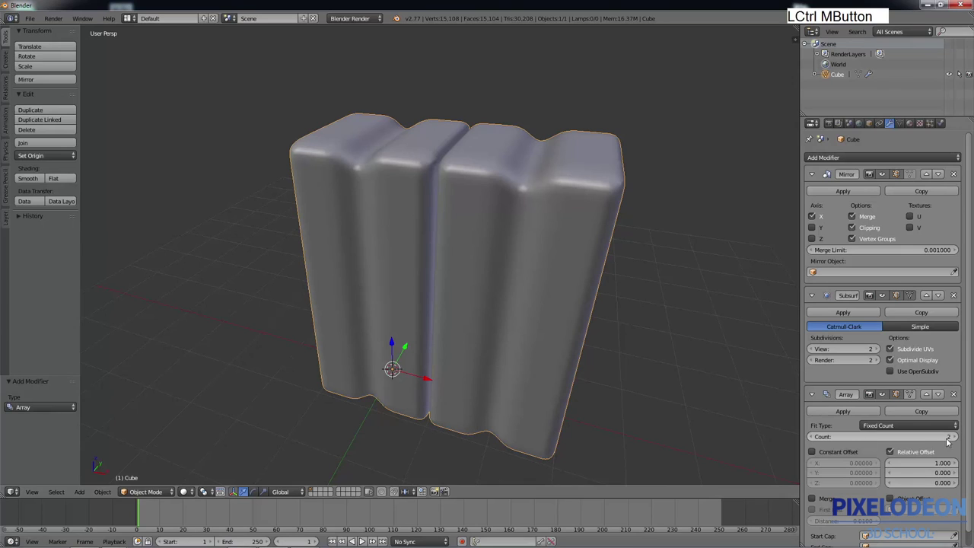
{"action": "left_click", "coordinate": [957, 438]}
{"action": "middle_click", "coordinate": [608, 316]}
{"action": "middle_click", "coordinate": [635, 287]}
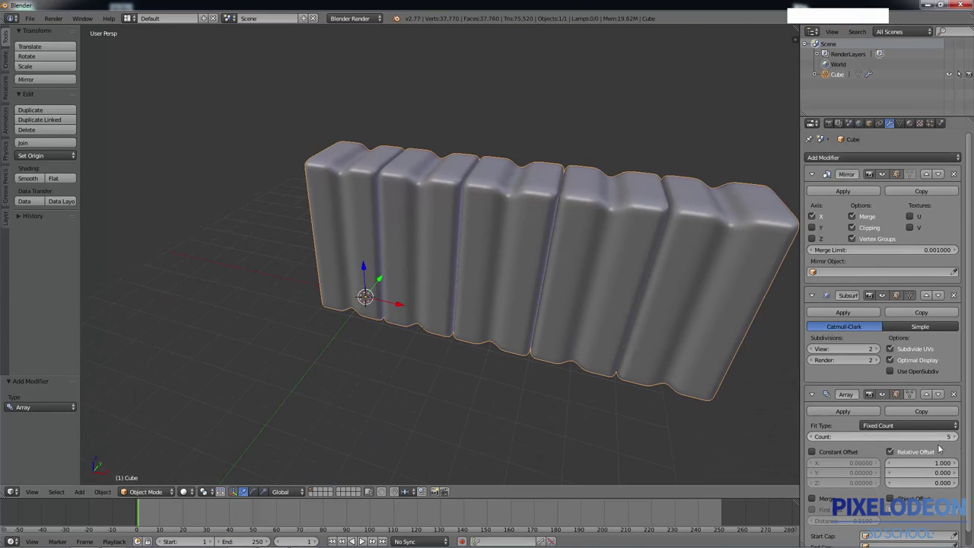
Set the Array's relative offset to 1.3, 0.3, 0.3 so the columns rise along a separated diagonal
{"action": "left_click", "coordinate": [957, 462]}
{"action": "left_click", "coordinate": [955, 475]}
{"action": "middle_click", "coordinate": [543, 312]}
{"action": "middle_click", "coordinate": [477, 268]}
{"action": "middle_click", "coordinate": [470, 260]}
{"action": "middle_click", "coordinate": [493, 258]}
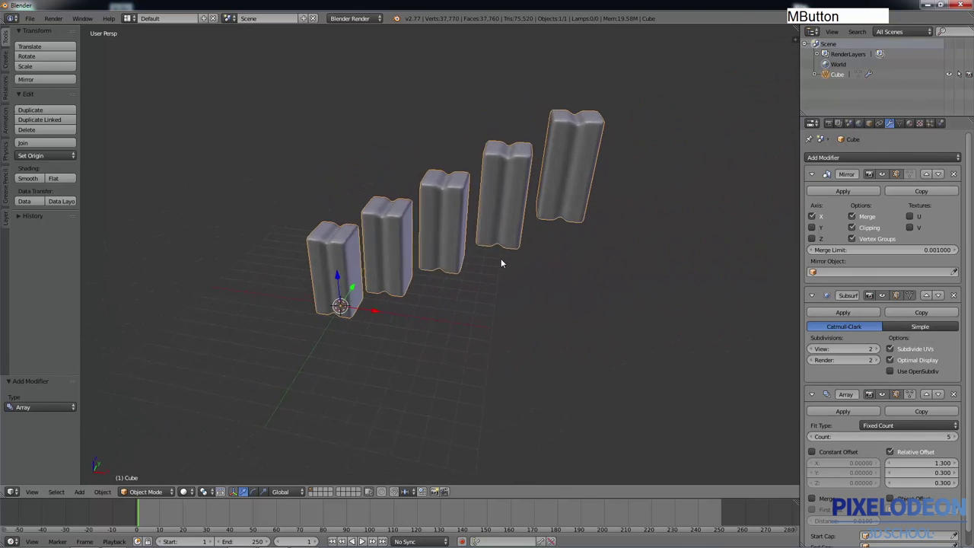
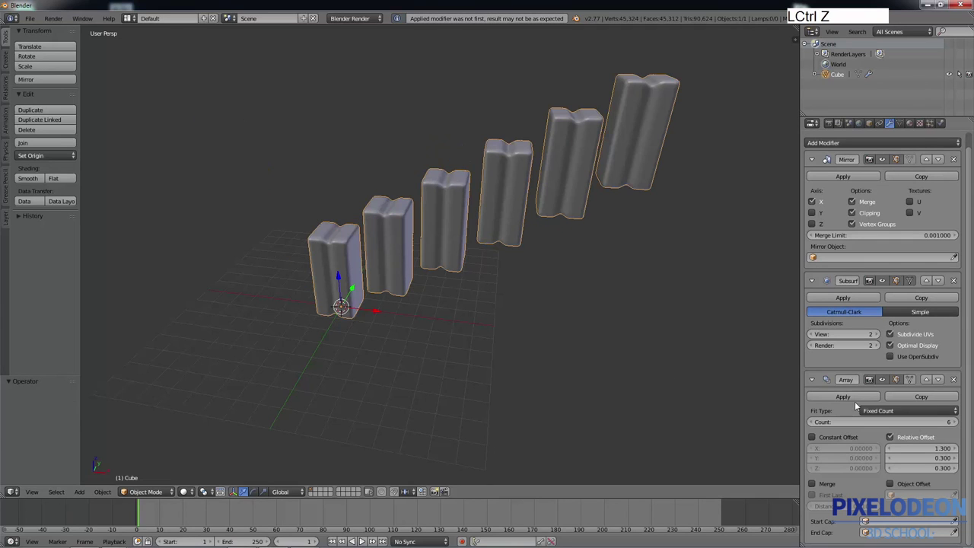
Copy the Array modifier and set the copy's relative offset to -0.1 in X and 0.7 in Y
{"action": "left_click", "coordinate": [915, 397]}
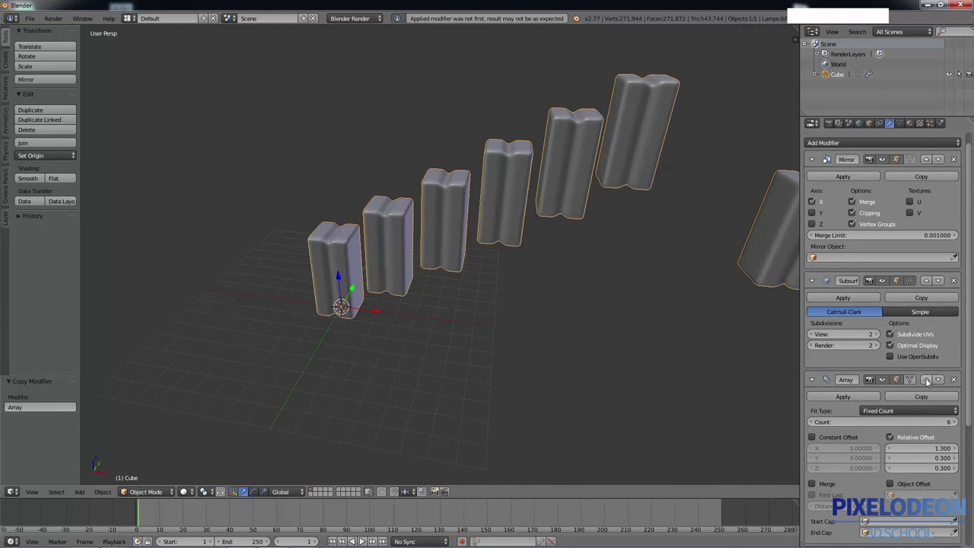
{"action": "middle_click", "coordinate": [532, 238]}
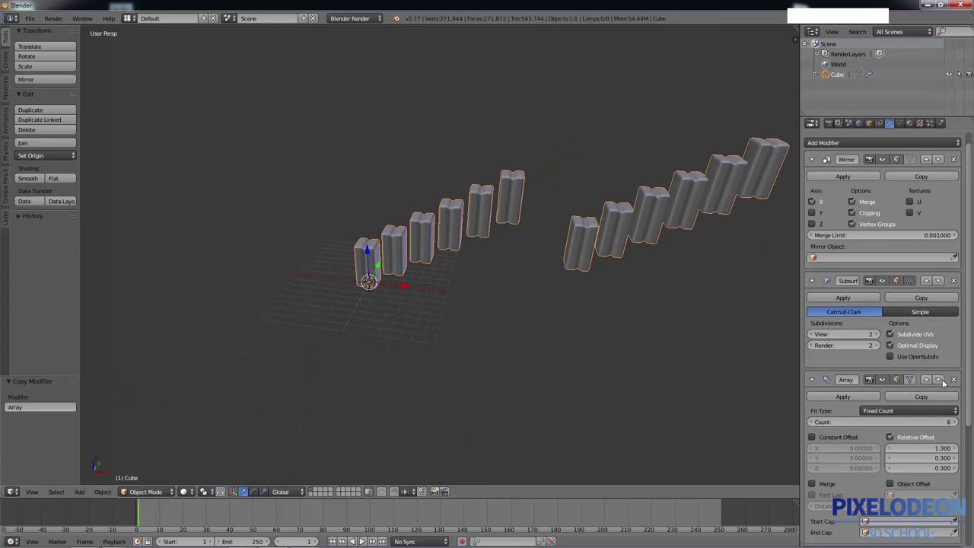
{"action": "left_click", "coordinate": [813, 381]}
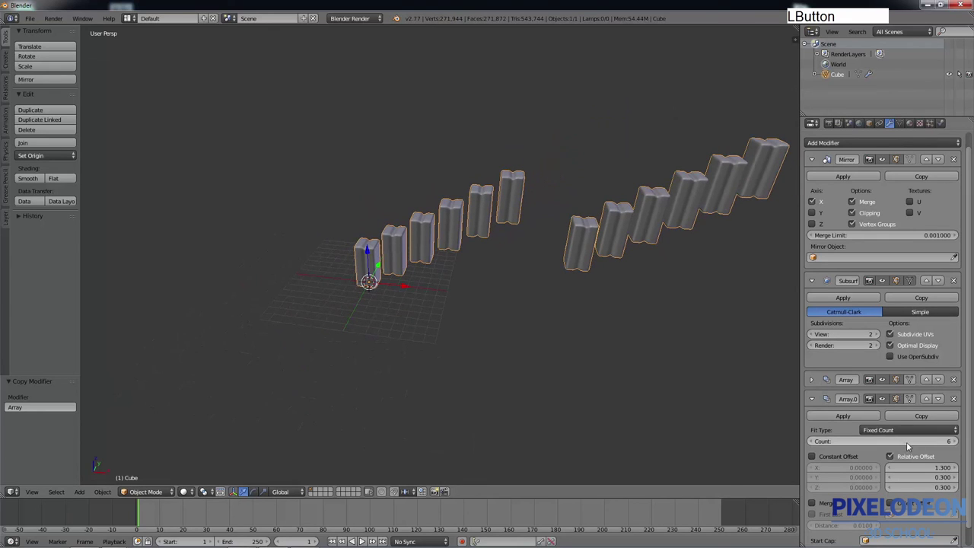
{"action": "left_click", "coordinate": [937, 468]}
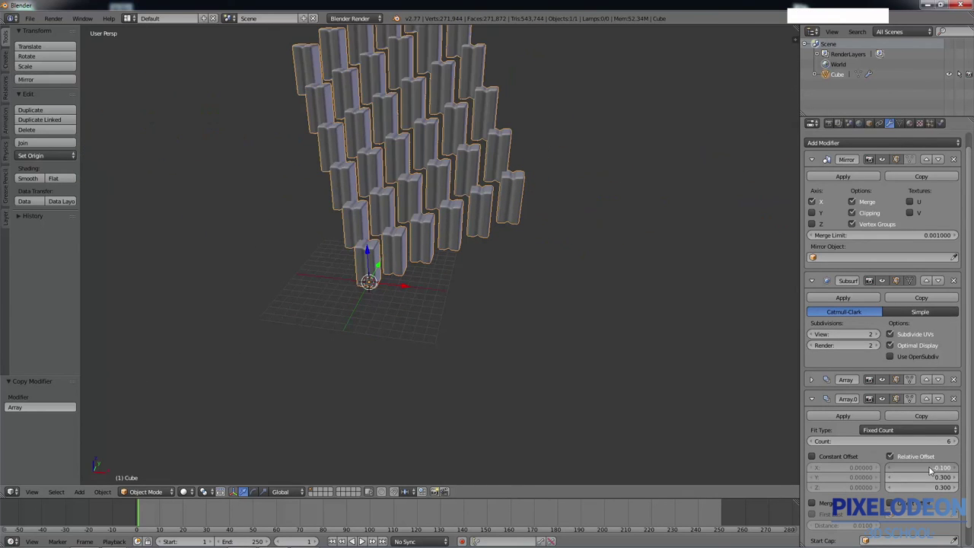
{"action": "left_click", "coordinate": [944, 478]}
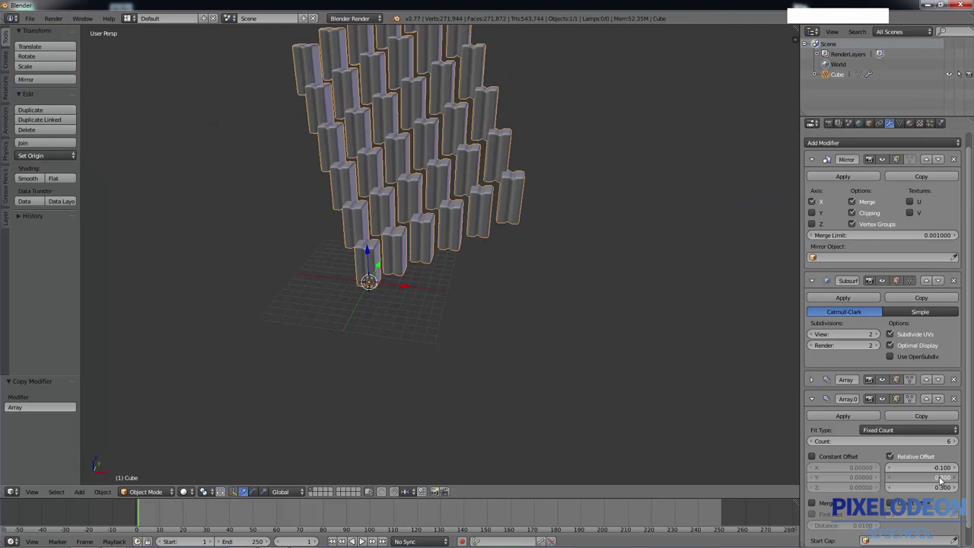
Orbit the view to inspect the staggered grid of columns
{"action": "middle_click", "coordinate": [586, 318]}
{"action": "middle_click", "coordinate": [529, 270]}
{"action": "middle_click", "coordinate": [574, 325]}
{"action": "middle_click", "coordinate": [556, 315]}
{"action": "middle_click", "coordinate": [551, 306]}
{"action": "middle_click", "coordinate": [556, 297]}
{"action": "middle_click", "coordinate": [557, 297]}
{"action": "middle_click", "coordinate": [547, 303]}
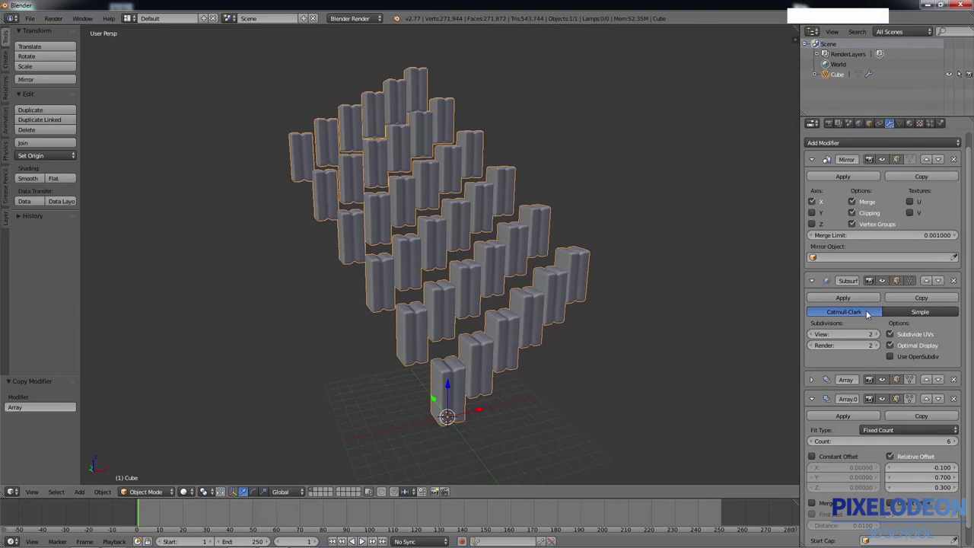